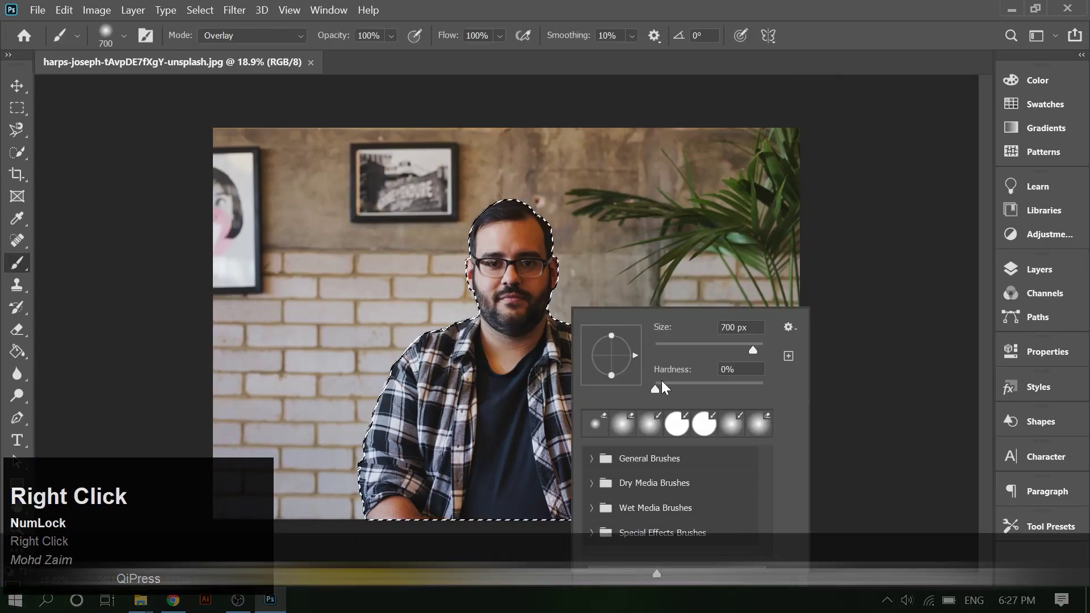
Step: Copy the selected man to a new layer via Layer Via Copy, then undo the test move
click(866, 46)
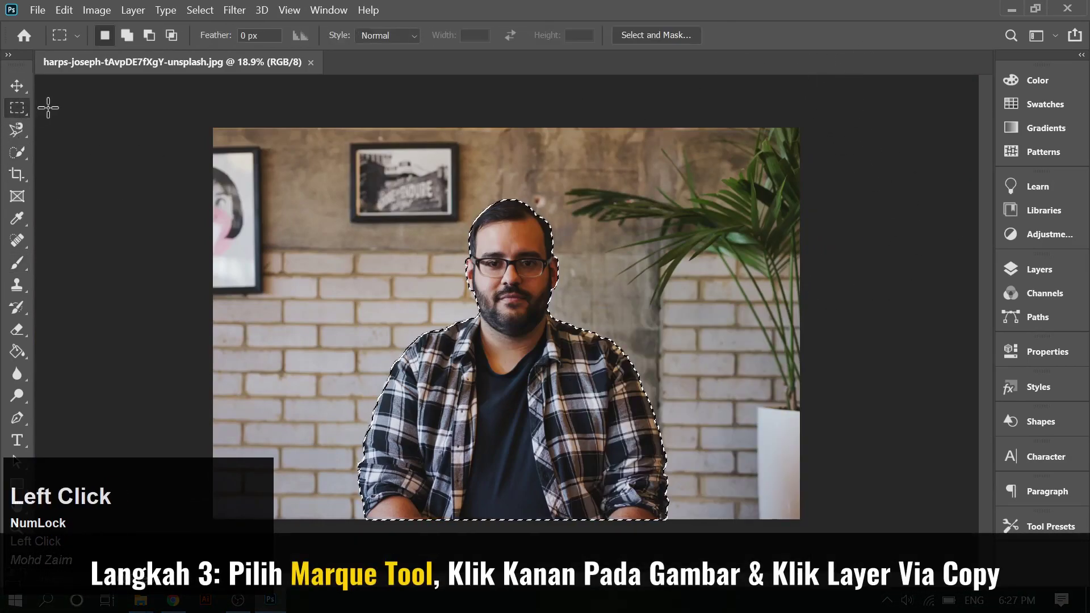
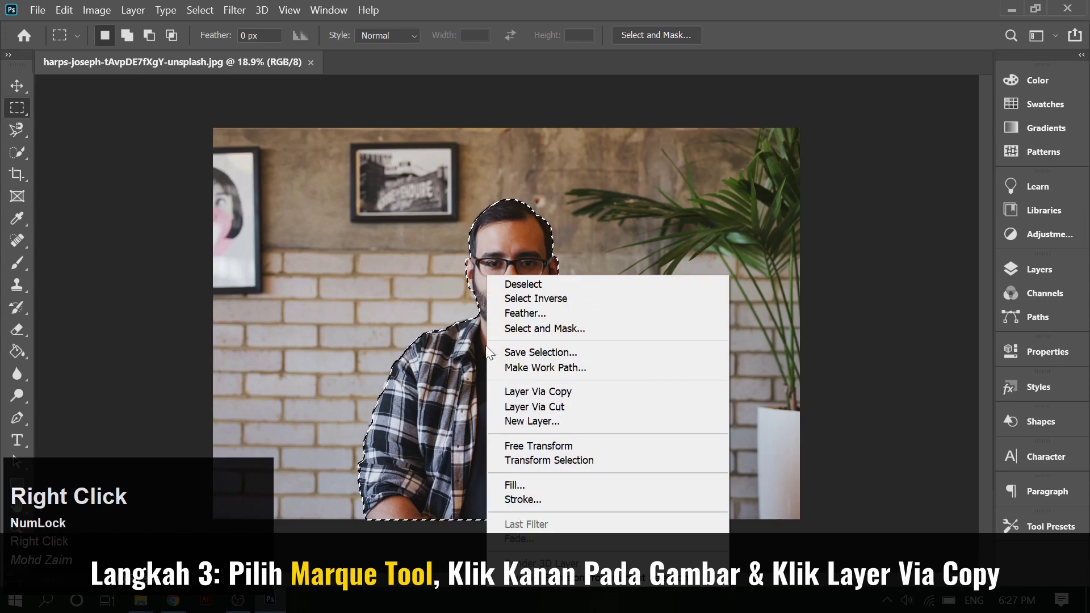
click(555, 399)
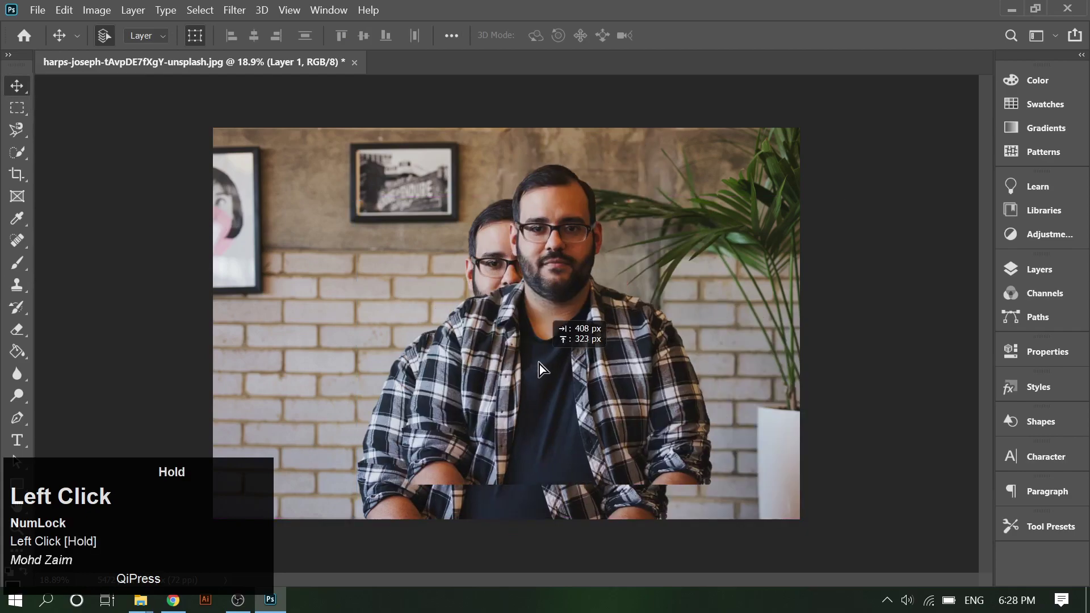
key(ctrl+z)
click(880, 284)
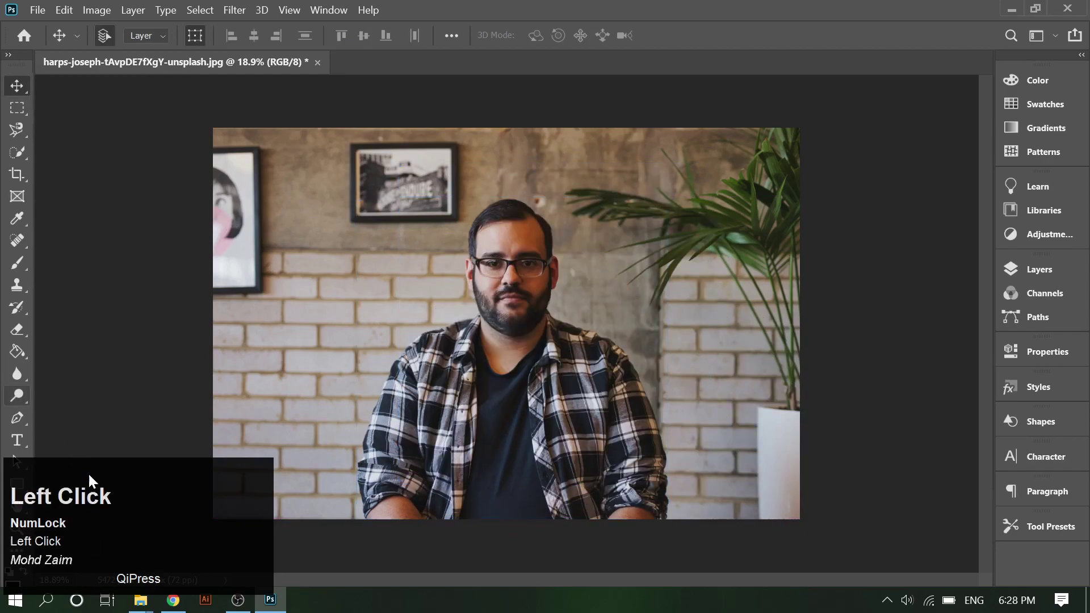
Step: Switch from the Paint Bucket to the Gradient Tool for a brown-to-black gradient
right_click(19, 359)
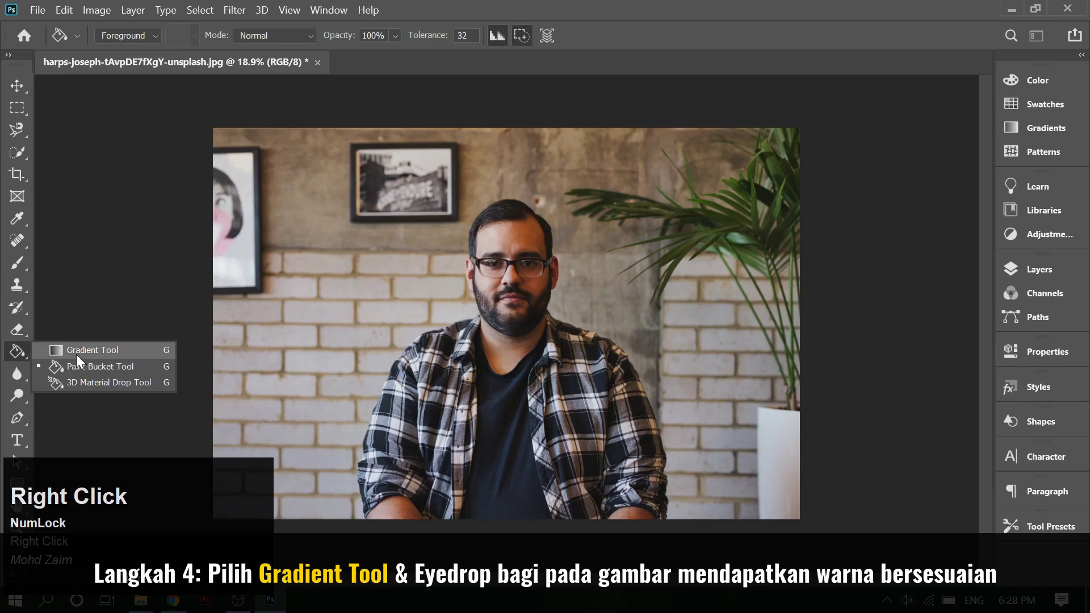
click(105, 355)
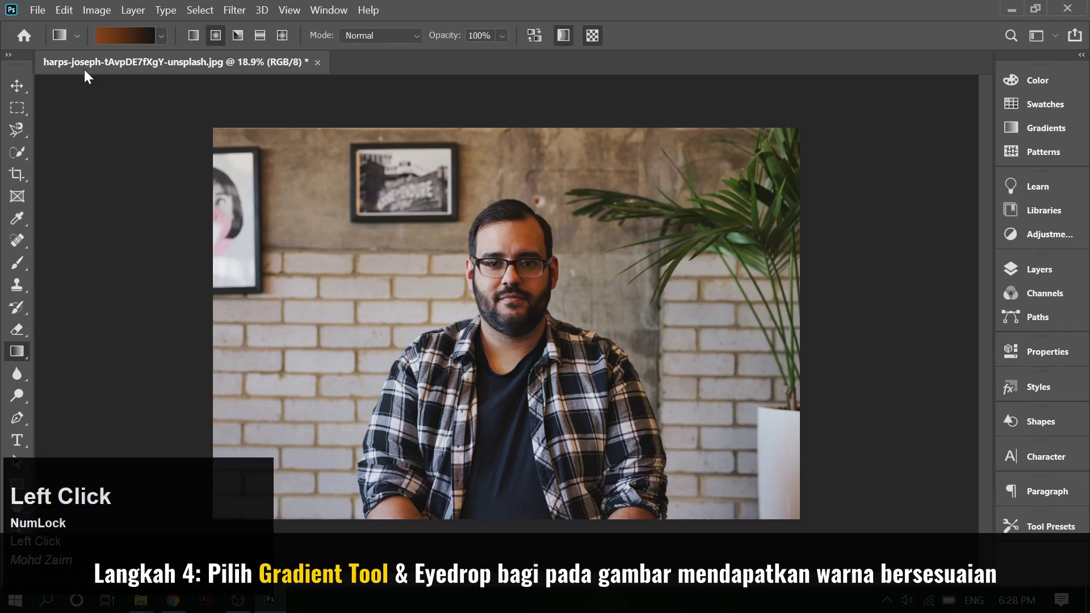
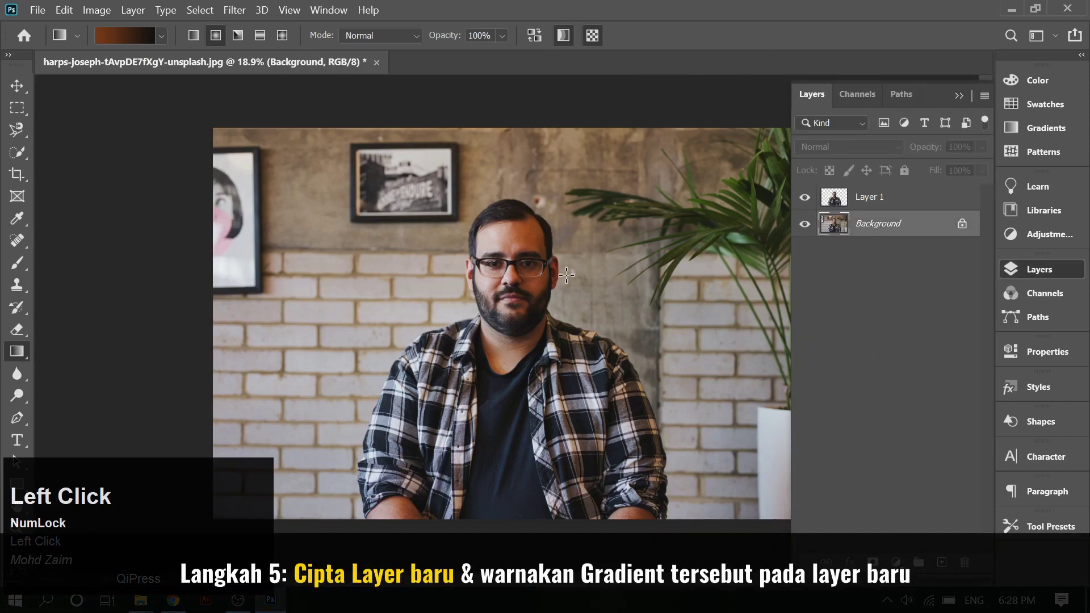
Step: Fill a new layer under the man with the brown gradient and lower its opacity to 68%
key(ctrl+z)
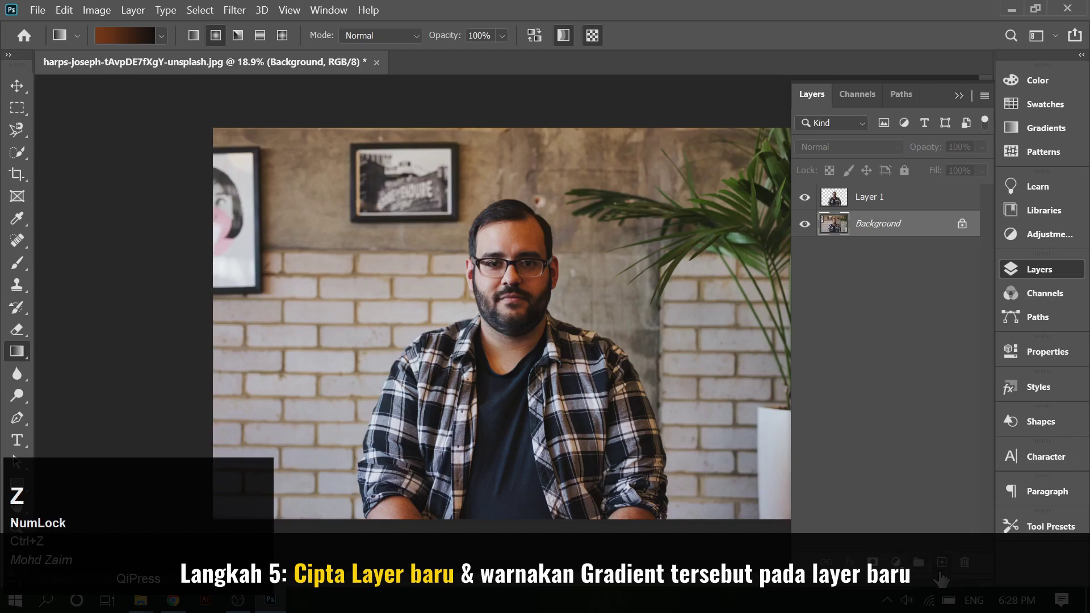
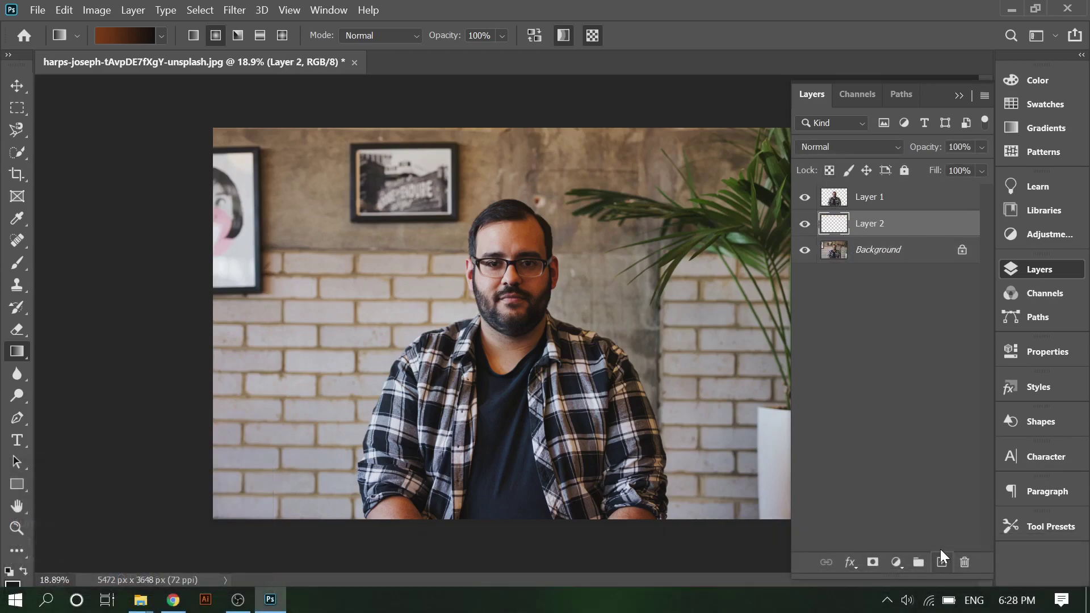
drag(367, 261, 998, 158)
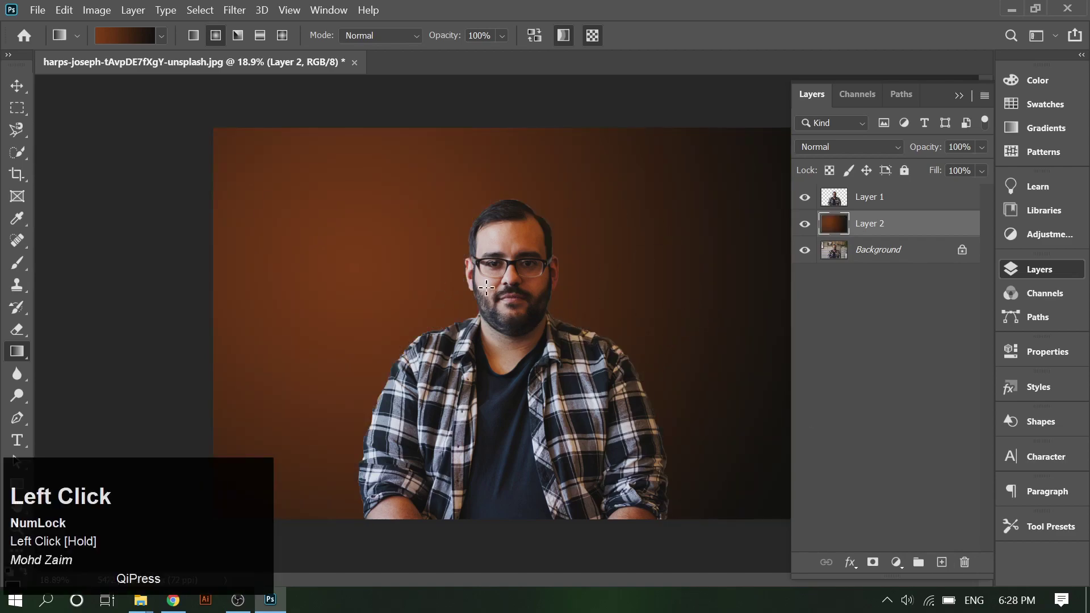
drag(988, 148, 21, 95)
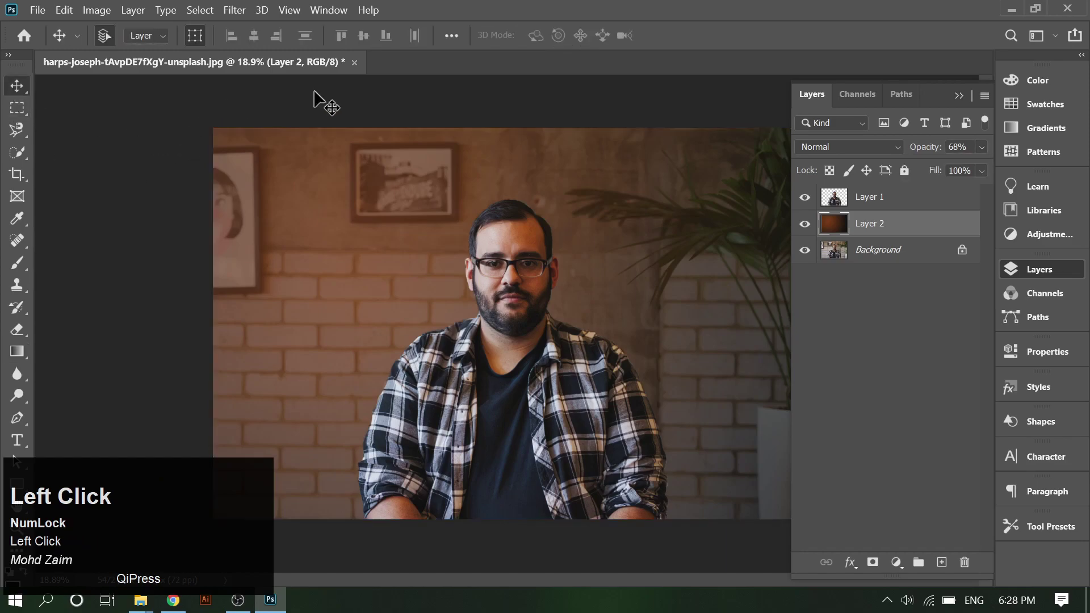
Step: Add a white 'YOUR BRAND' headline and Lorem Ipsum paragraph on the left with the Type tool
key(t)
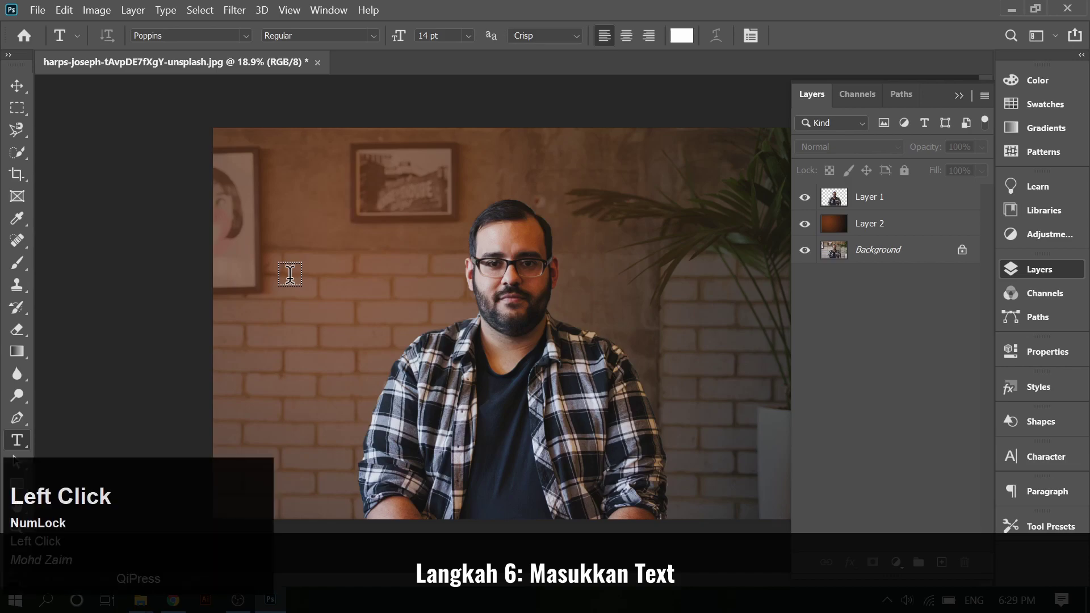
key(shift+Num_Lock)
click(702, 234)
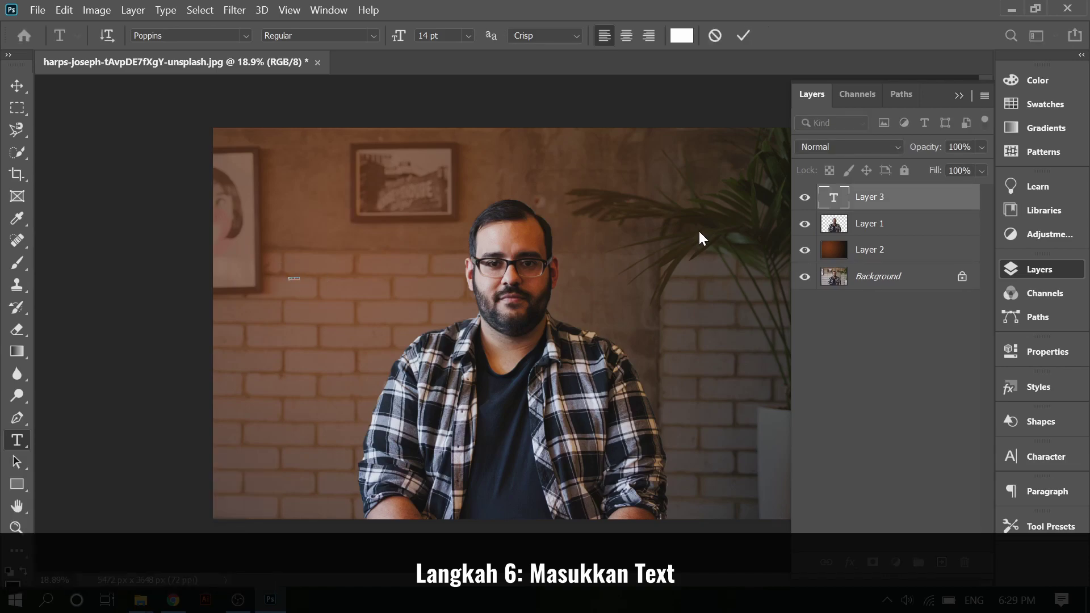
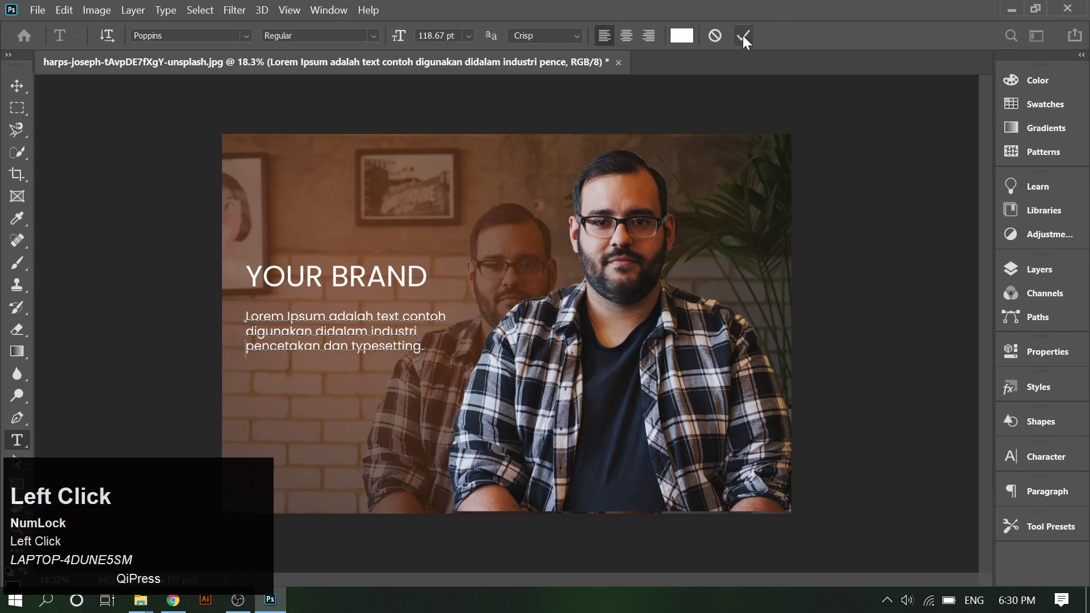
scroll(down, 3)
click(387, 334)
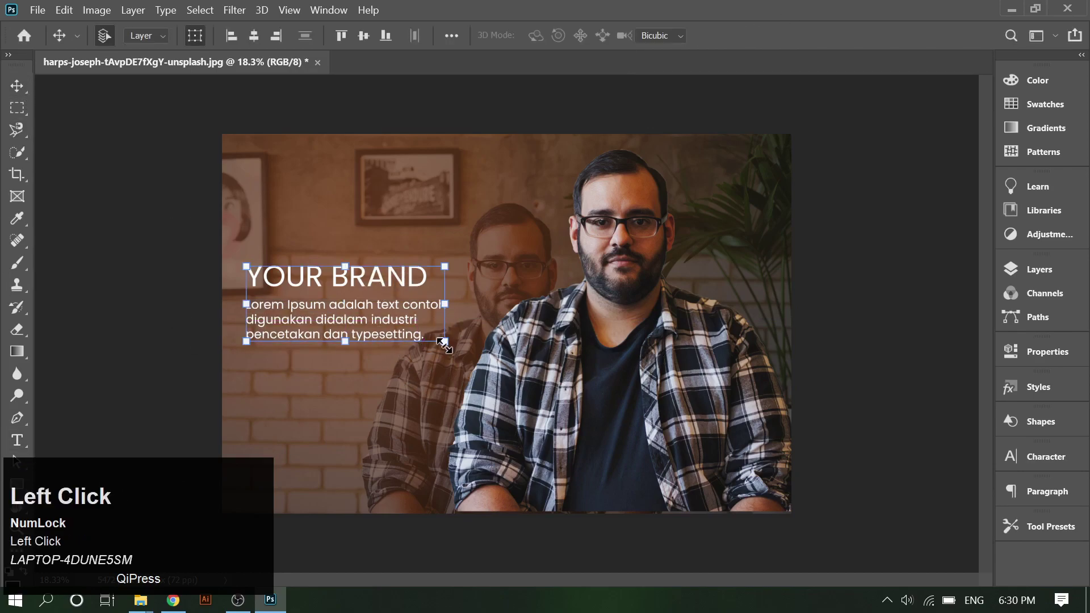